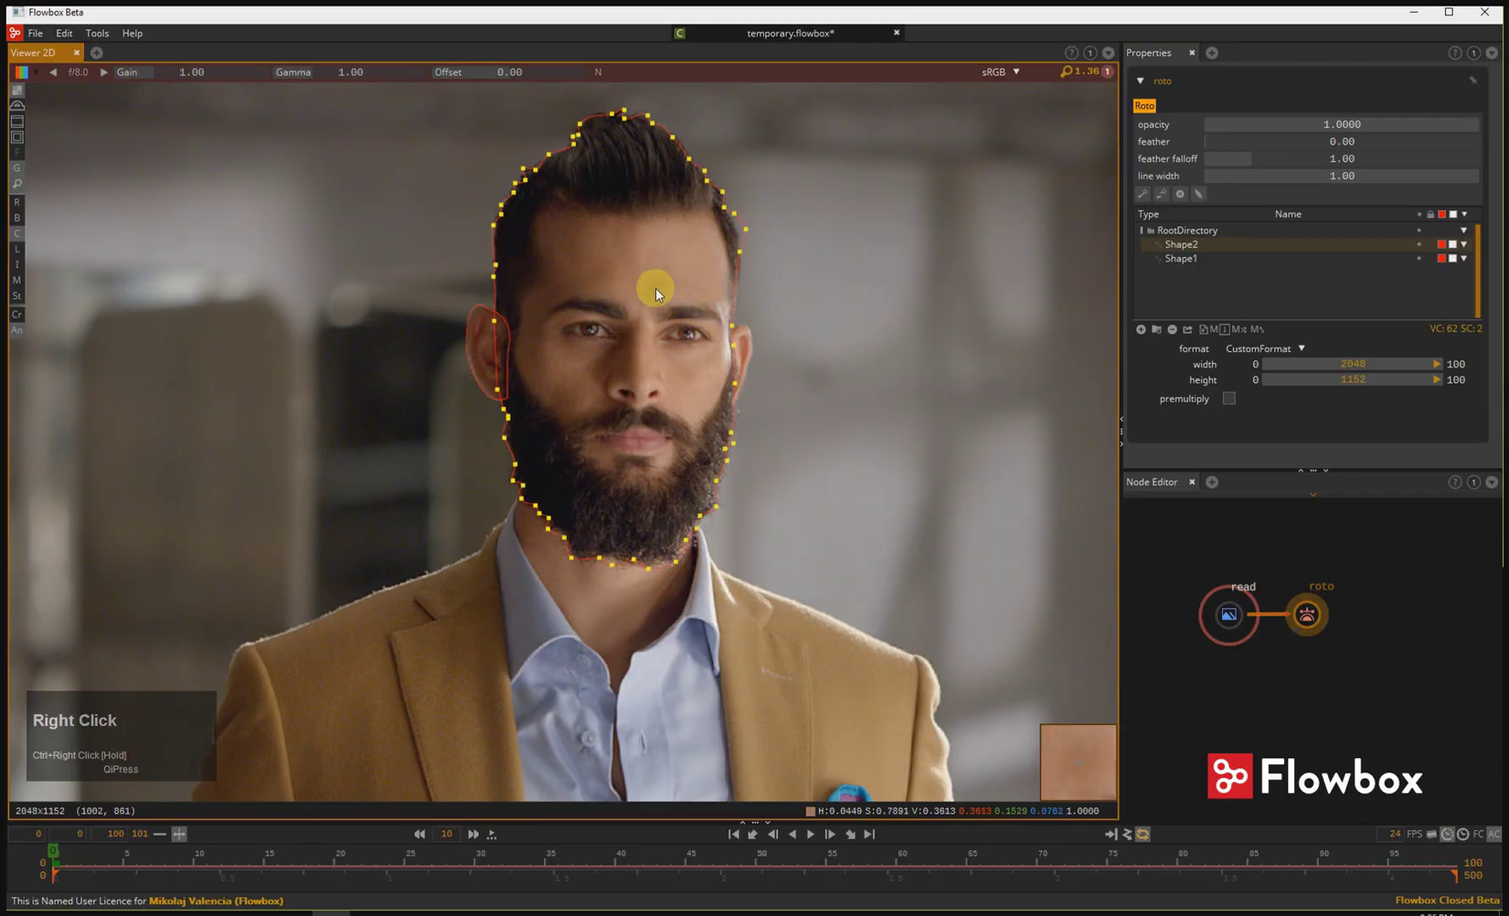
Step: Deselect the outline's points, adjust the view of the shape, and jump to frame 30 of the clip
left_click(660, 296)
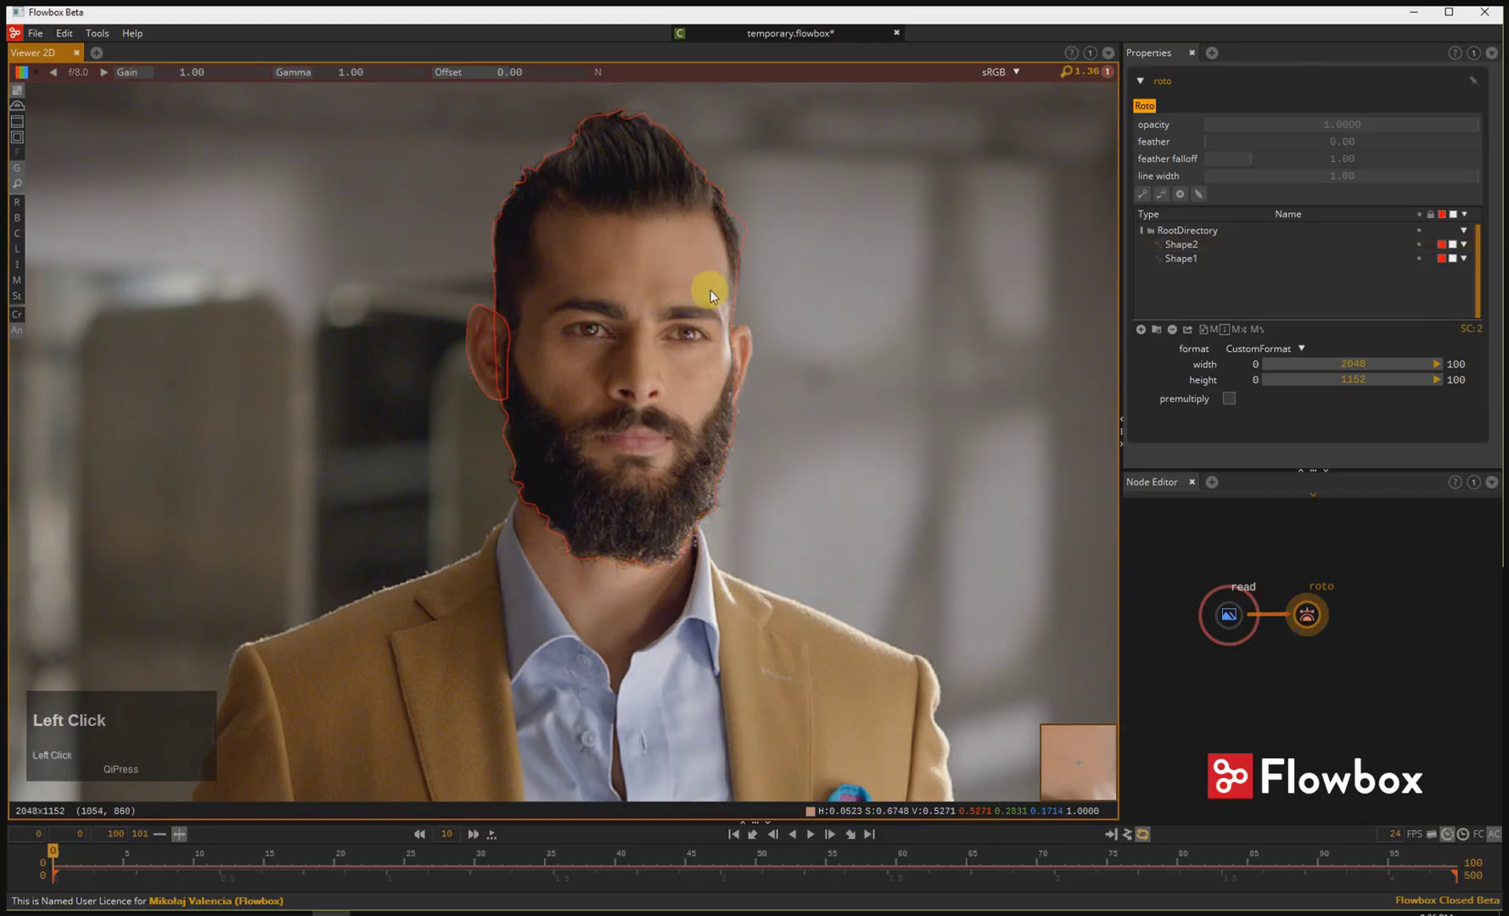
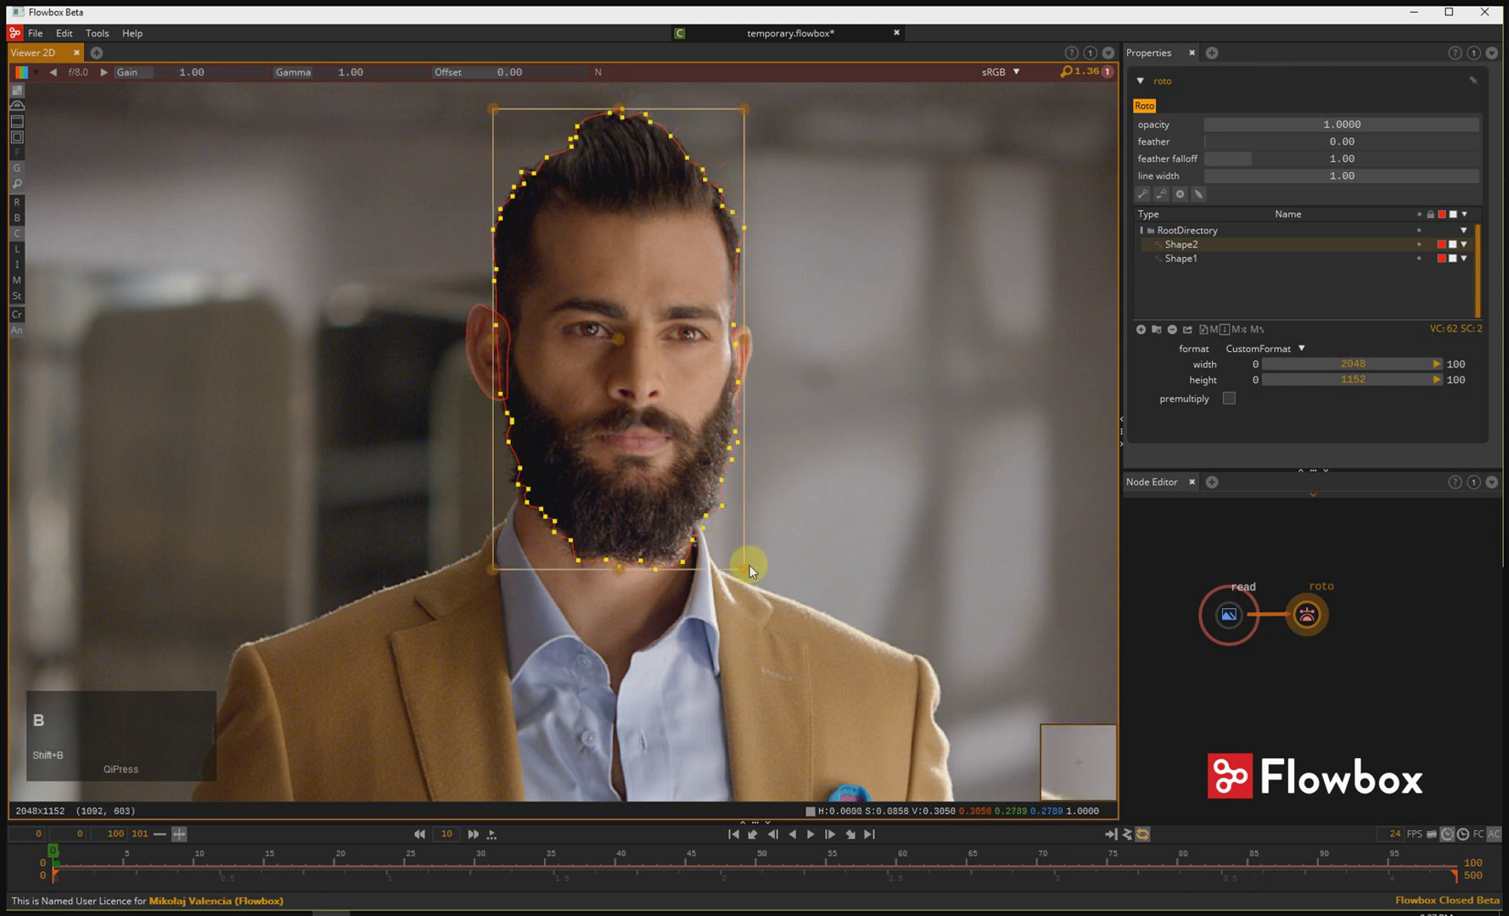
left_click_drag(748, 575, 776, 426)
key("shift+b")
left_click_drag(743, 565, 816, 516)
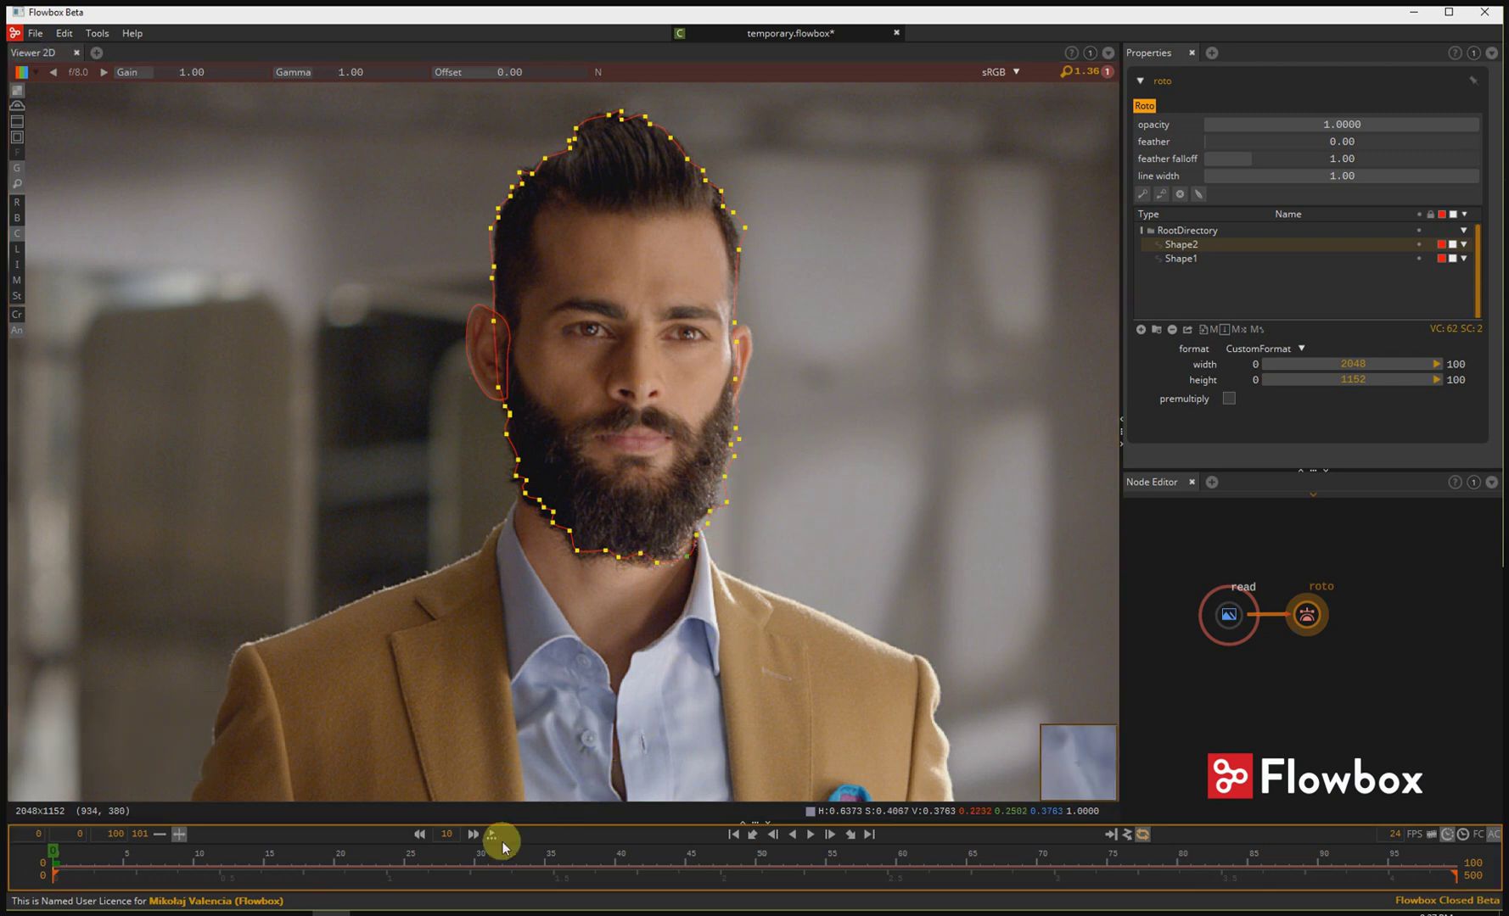
left_click(476, 840)
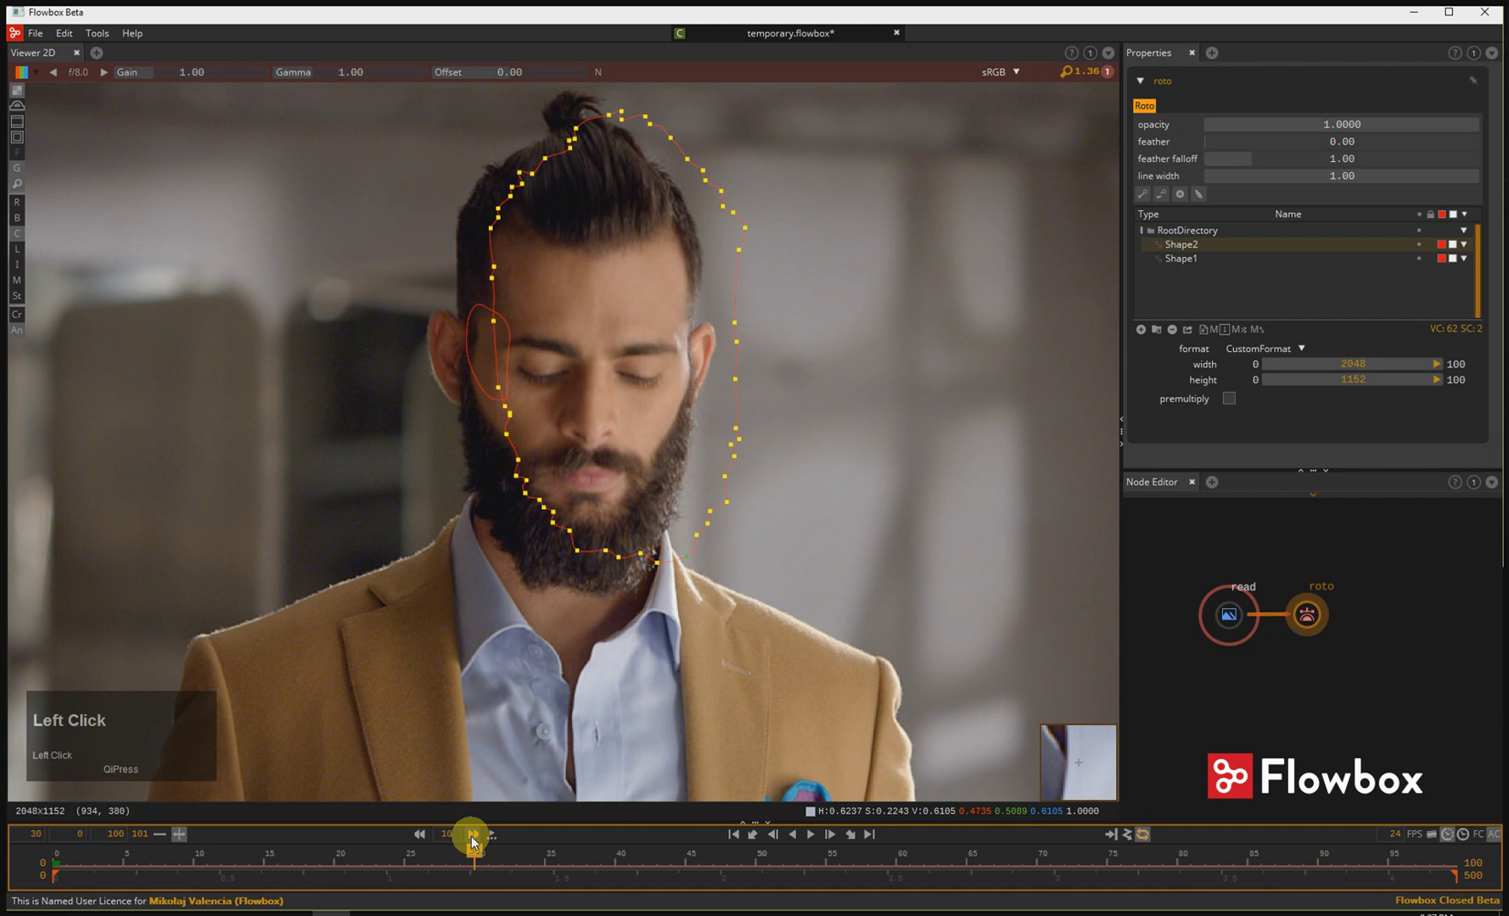
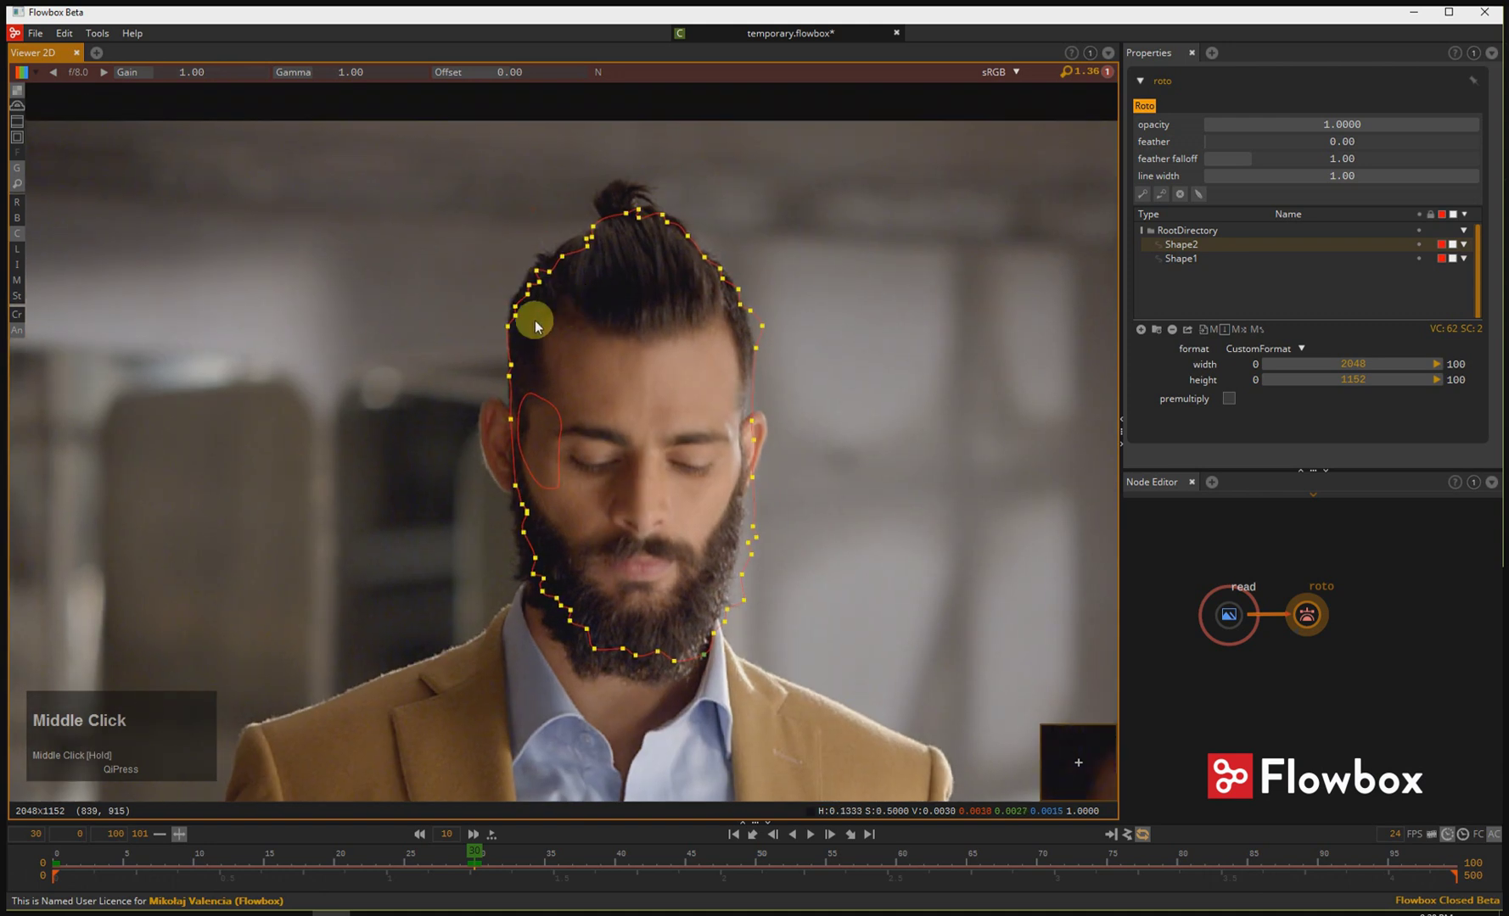
Step: Move the upper-left outline points onto the edge of the man's hair at frame 30
left_click_drag(579, 283, 595, 292)
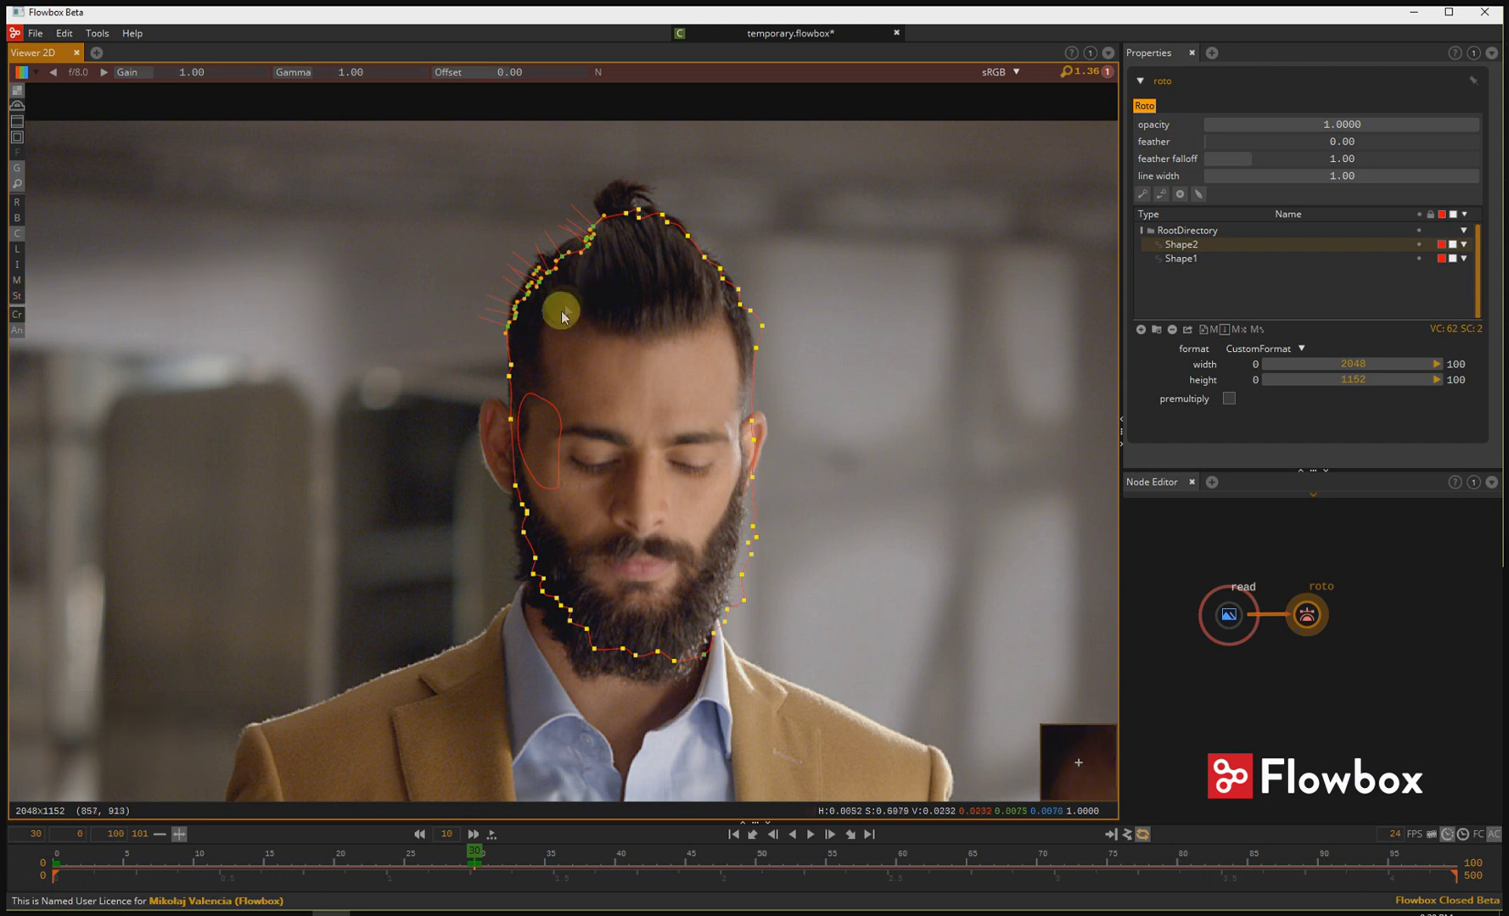
key("w")
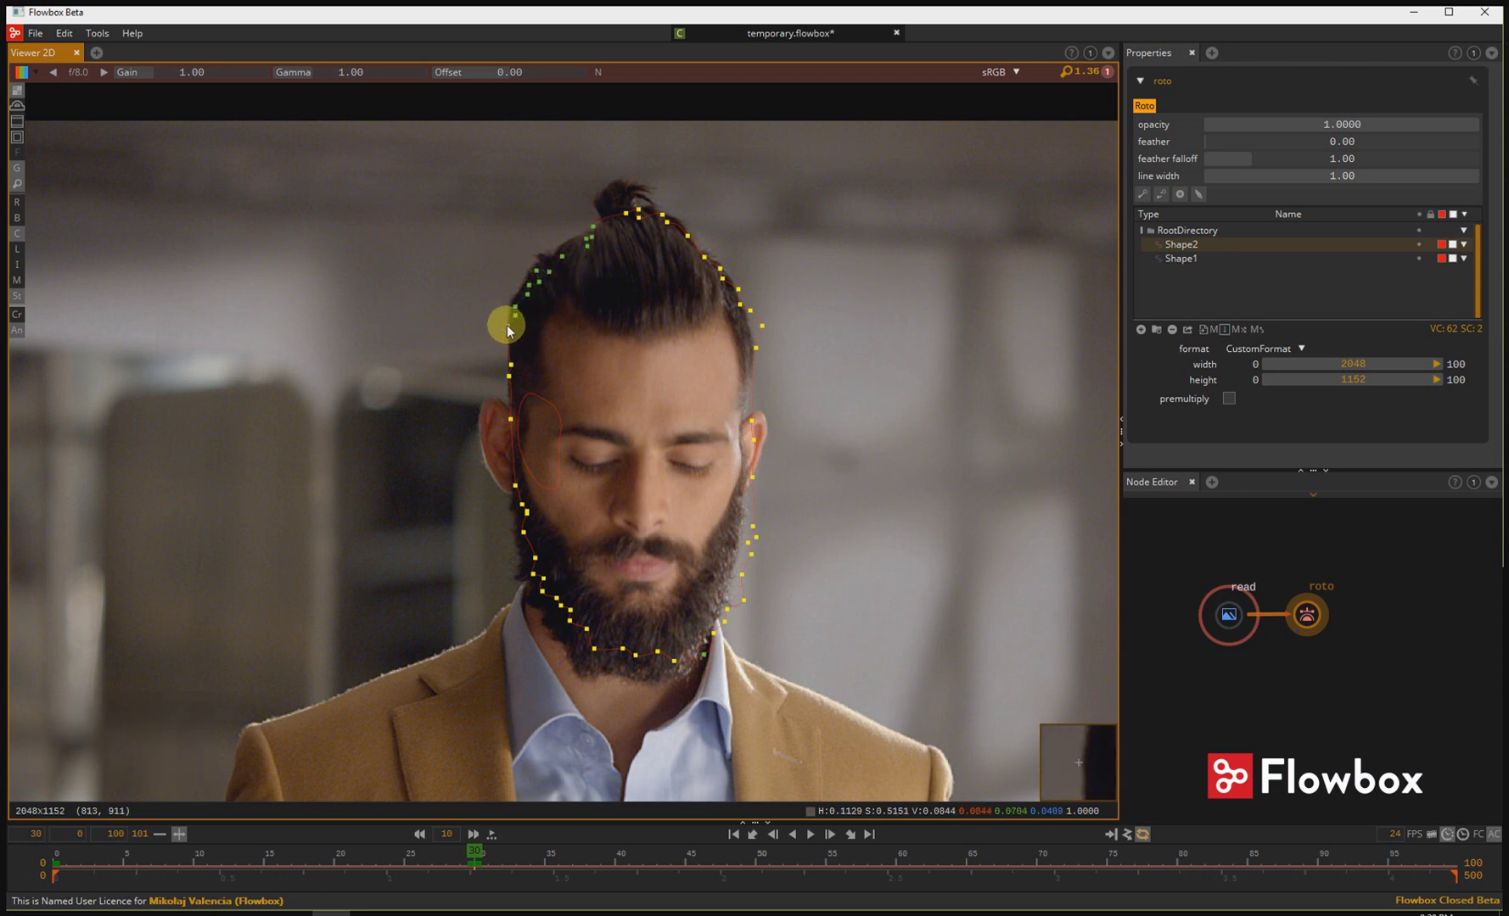
left_click_drag(511, 329, 571, 274)
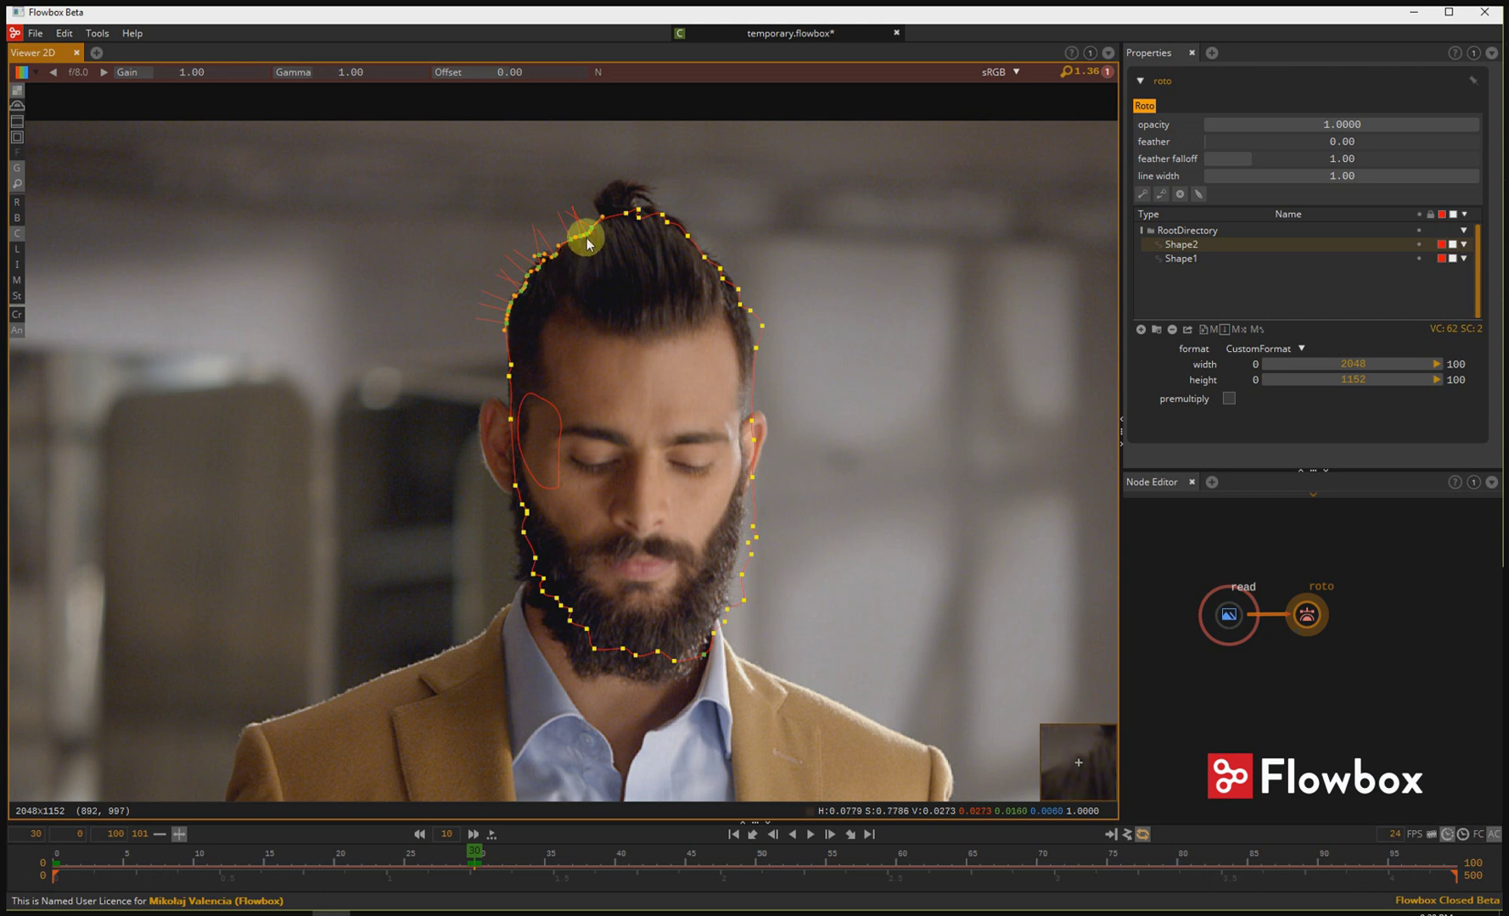
Step: Refit the outline along the top and upper-right of the hair, the right side and the bottom of the beard
left_click_drag(546, 294, 833, 433)
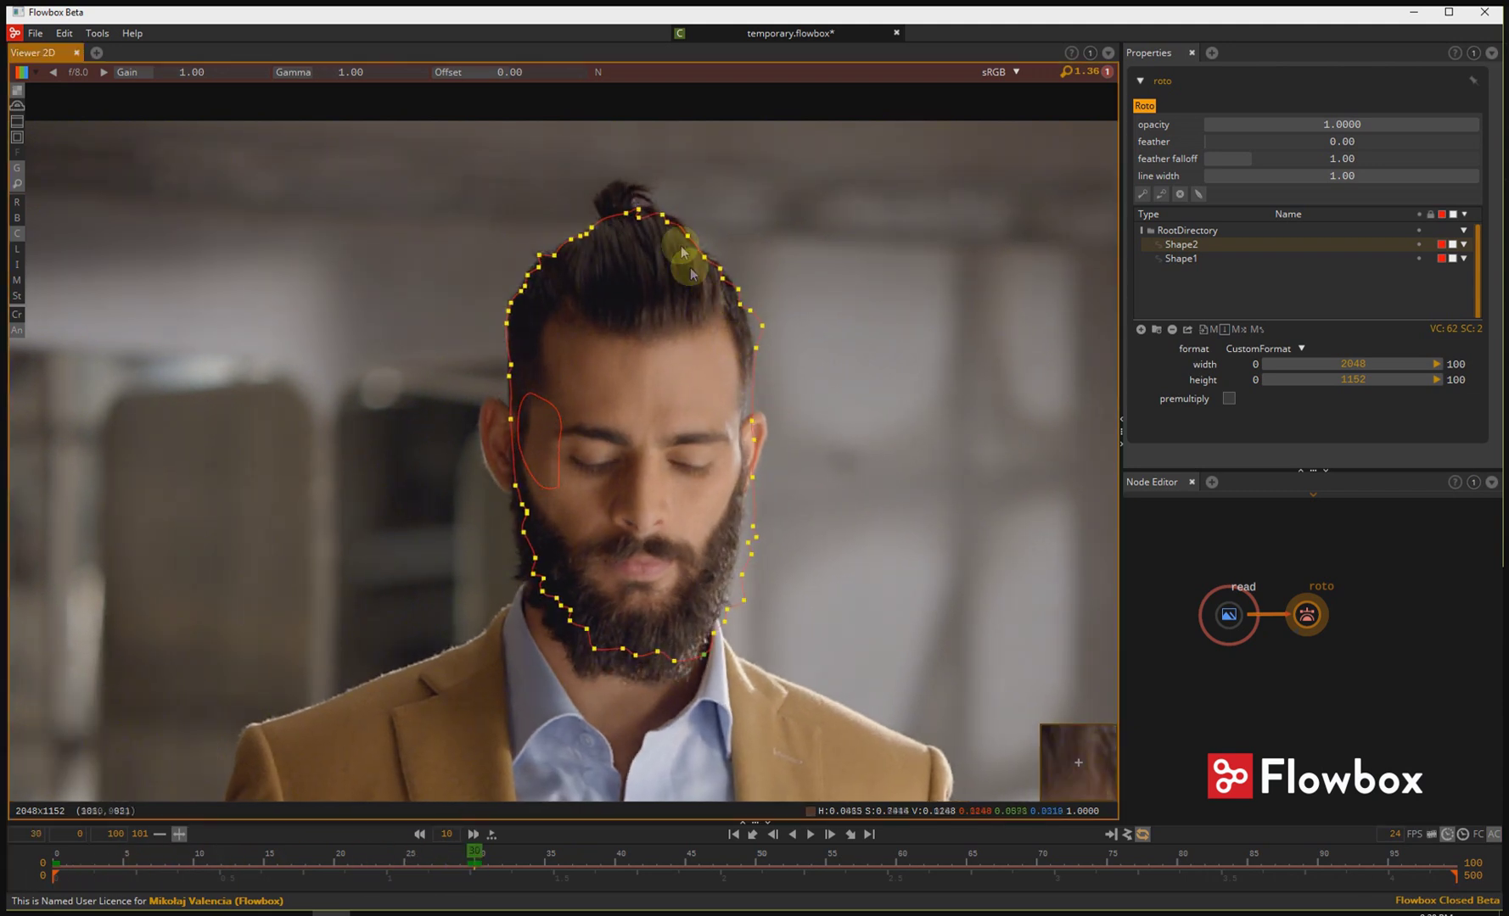
left_click_drag(683, 218, 824, 381)
key("w")
left_click_drag(692, 242, 699, 371)
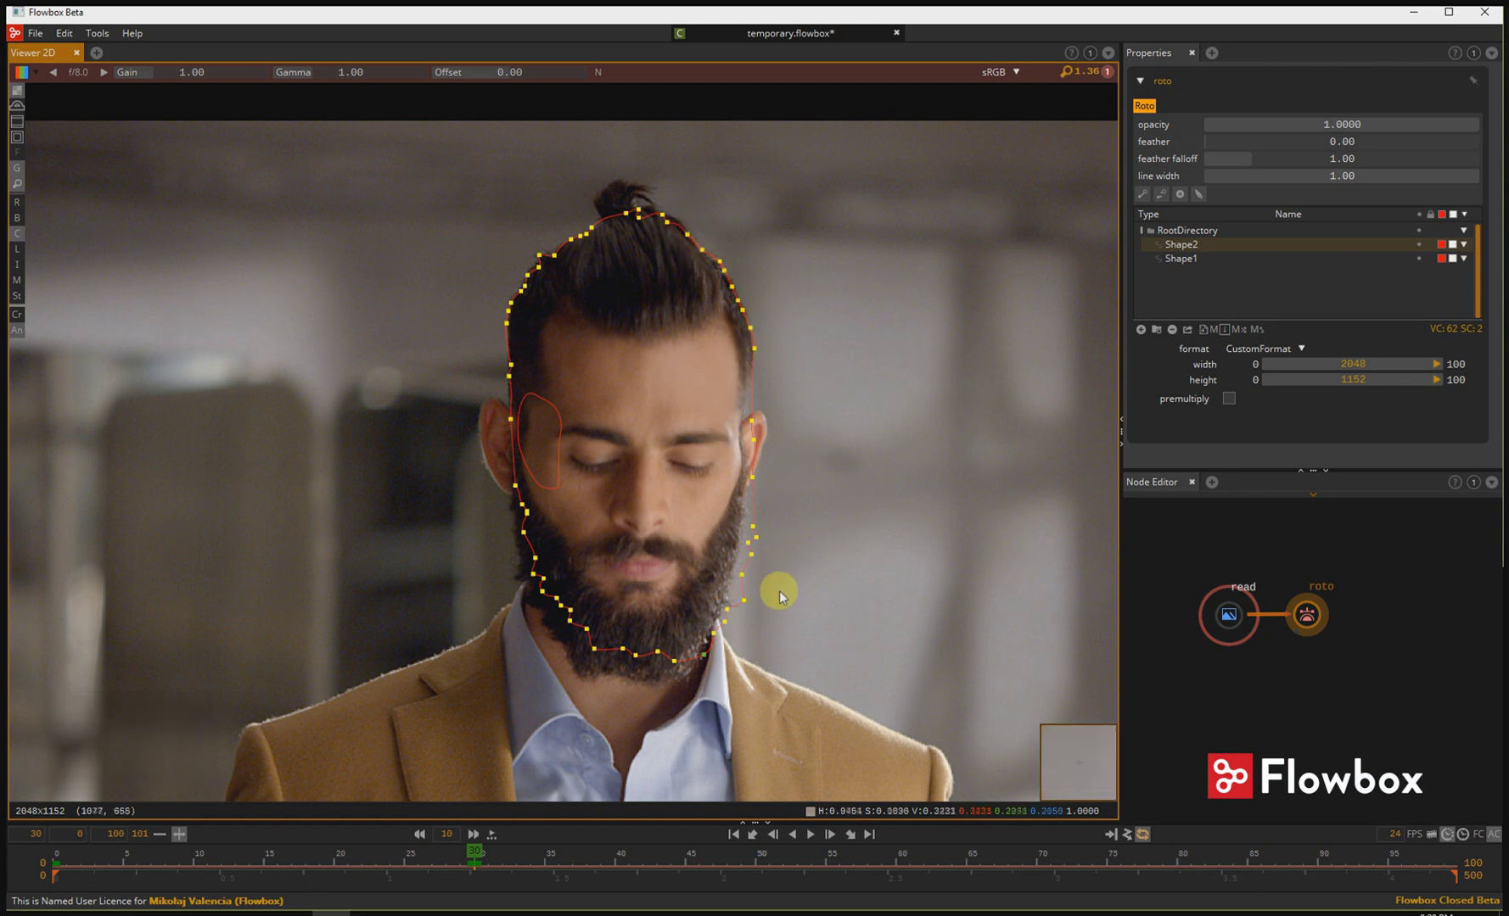
left_click_drag(797, 505, 677, 577)
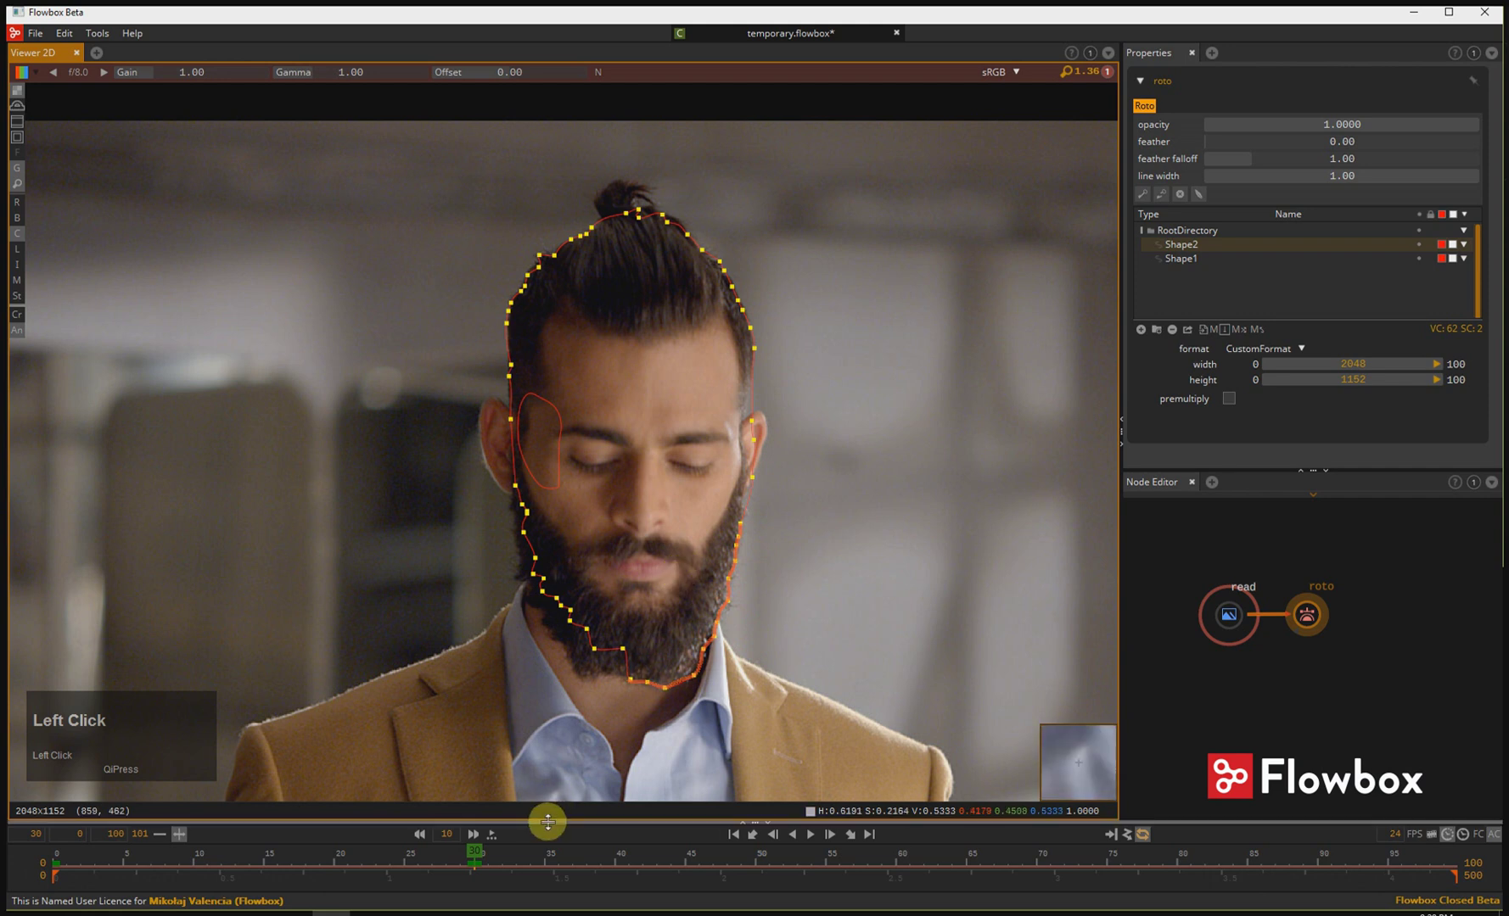